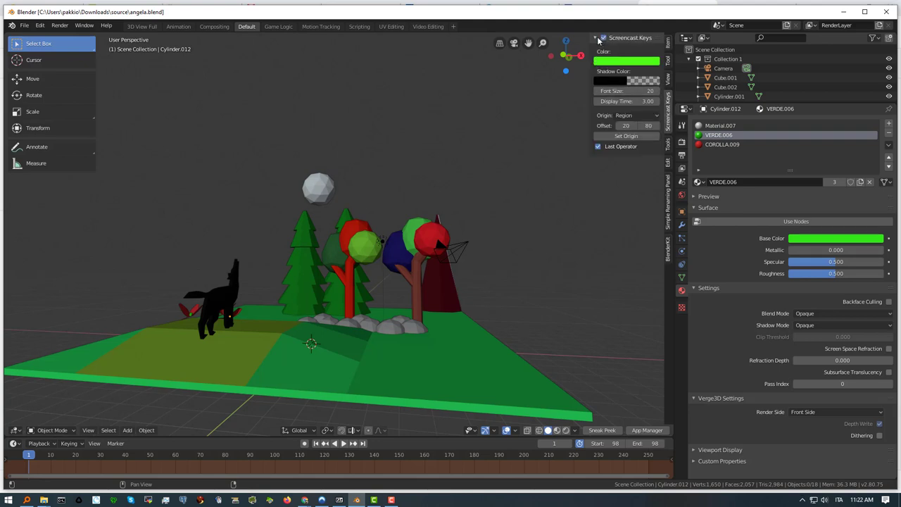
Step: Enable Face Orientation in the Viewport Overlays so front faces show blue and back faces red
{"action": "left_click", "coordinate": [593, 40]}
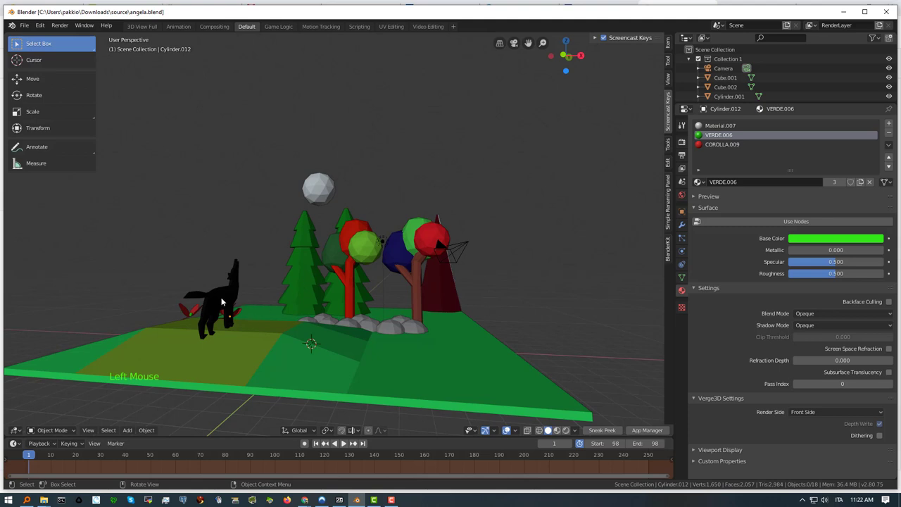
{"action": "middle_click", "coordinate": [269, 356]}
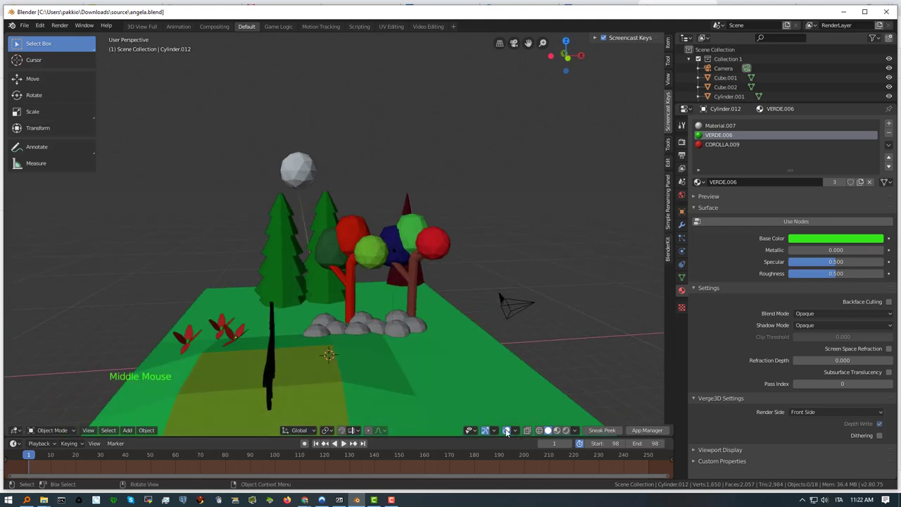
{"action": "left_click", "coordinate": [519, 431]}
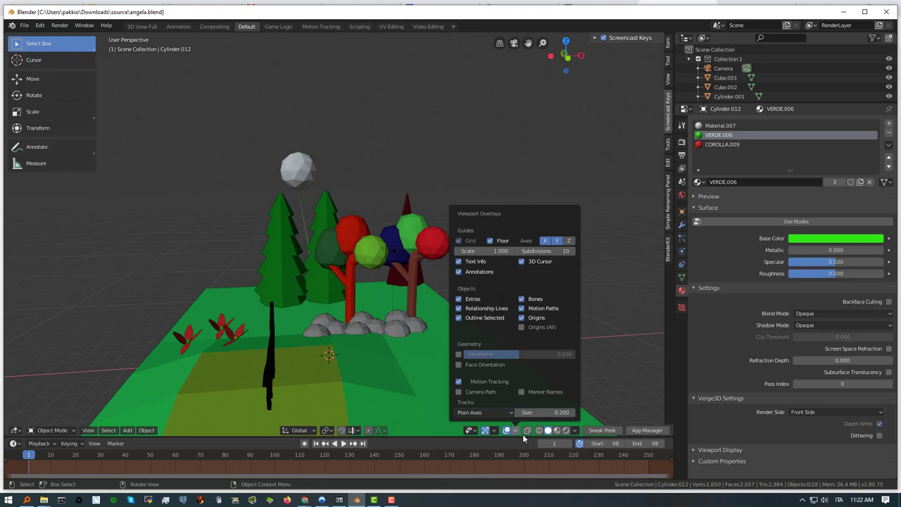
{"action": "left_click", "coordinate": [515, 432]}
Step: Select the wolf model in the scene ready for editing
{"action": "middle_click", "coordinate": [351, 346]}
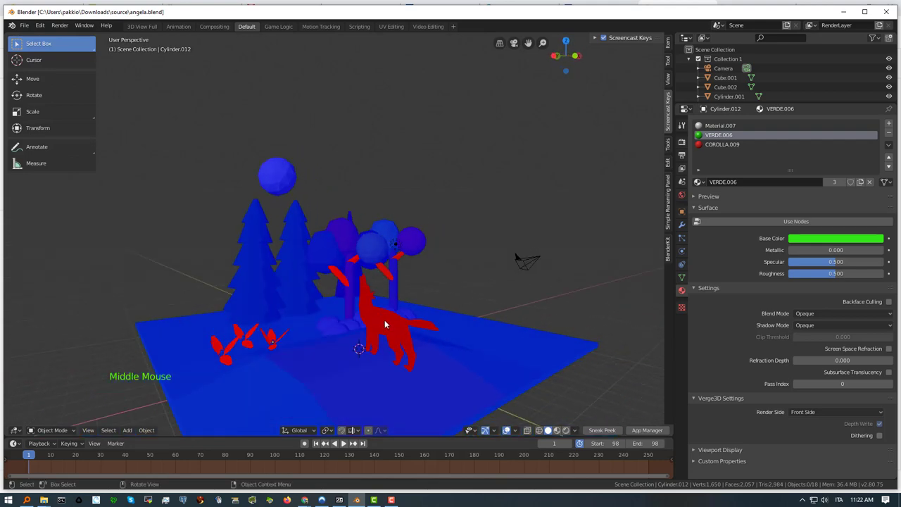
{"action": "left_click", "coordinate": [385, 324]}
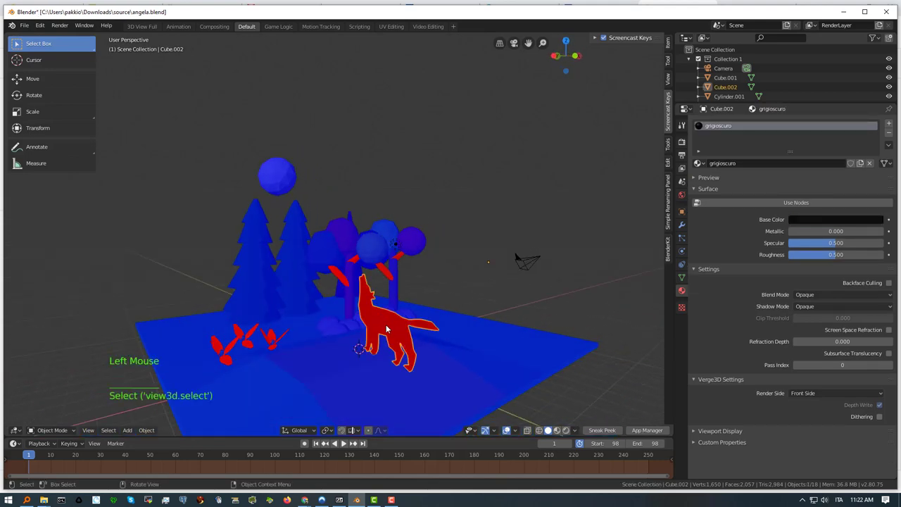
Step: Recalculate the wolf's normals outward in Edit Mode so its faces show blue, then return to Object Mode
{"action": "key", "text": "Tab"}
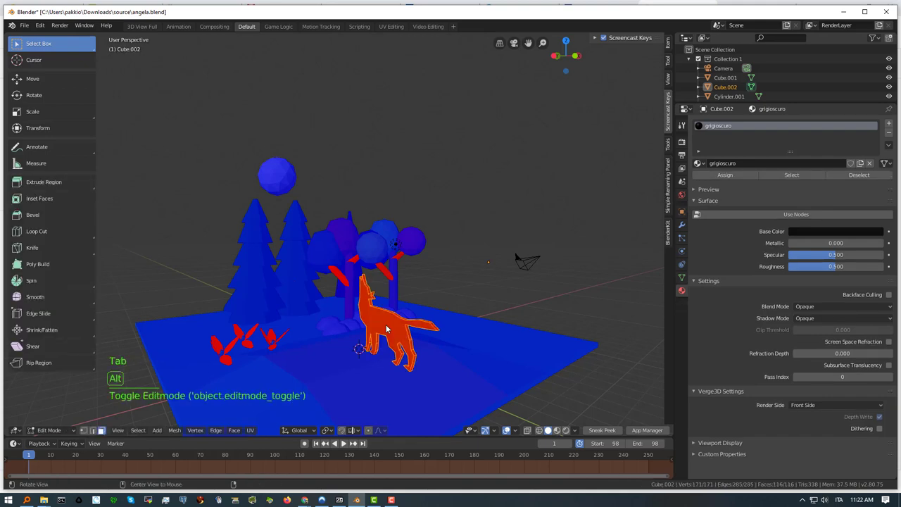
{"action": "key", "text": "alt+n"}
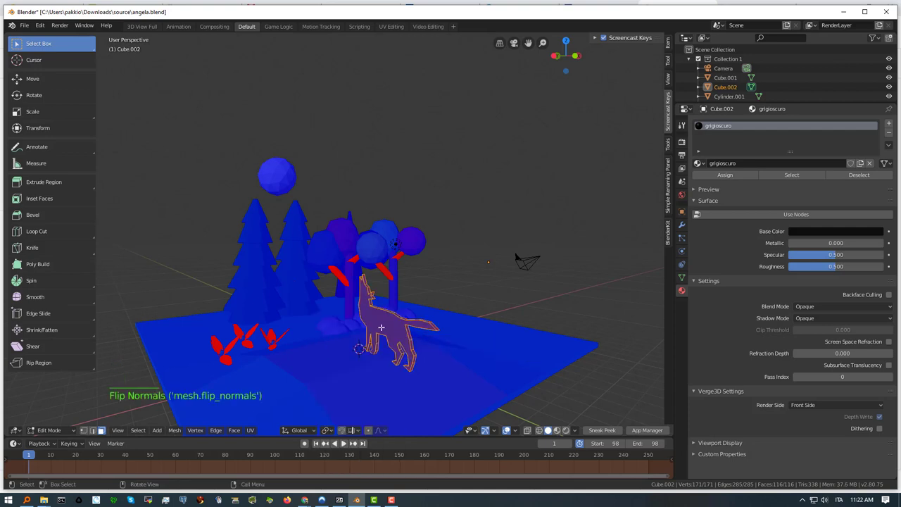
{"action": "scroll", "scroll_direction": "up", "scroll_amount": 3}
{"action": "middle_click", "coordinate": [236, 364]}
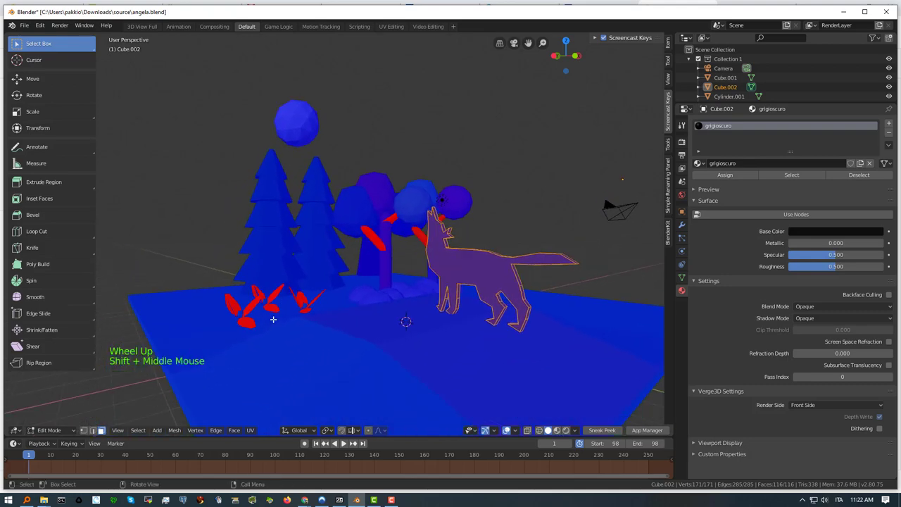
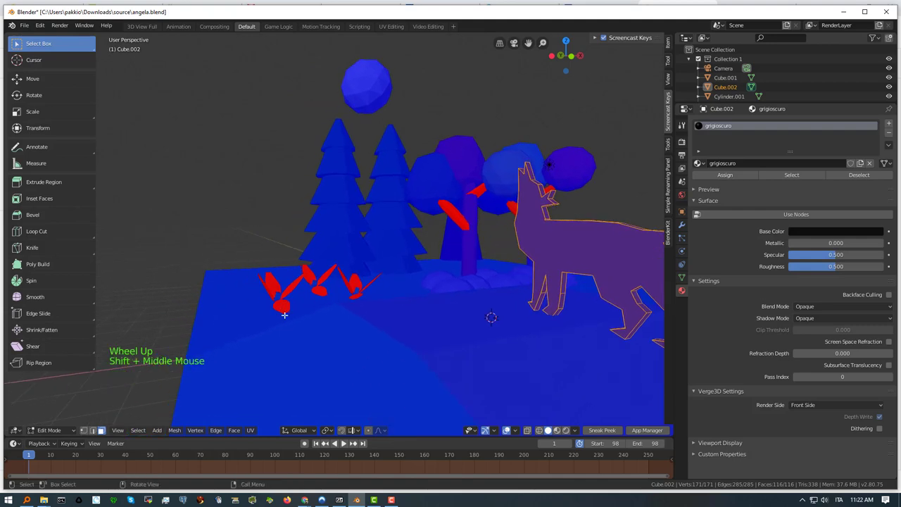
{"action": "key", "text": "Tab"}
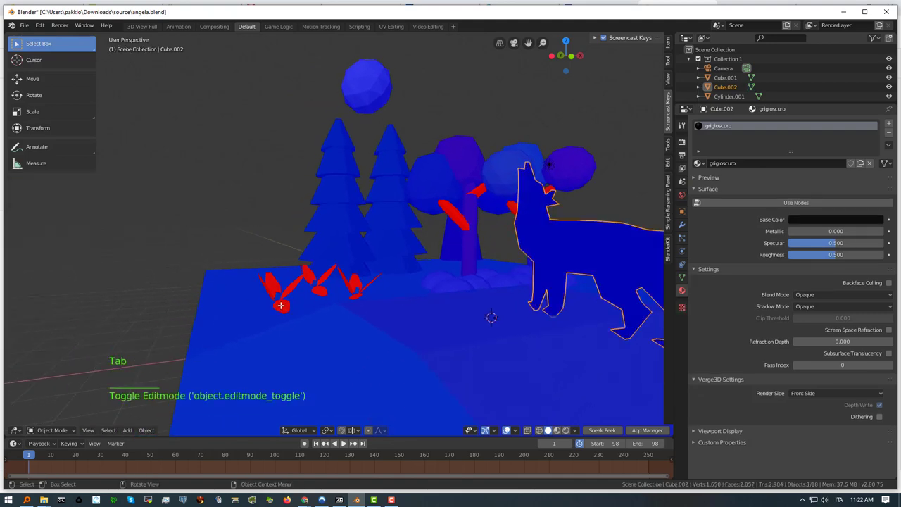
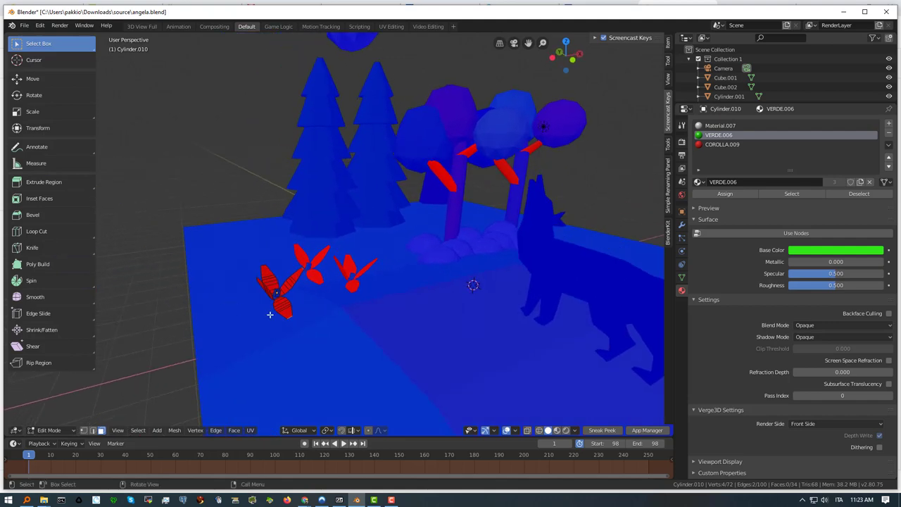
Step: Separate the red petals of a ground flower into their own object, Cylinder.010
{"action": "scroll", "scroll_direction": "up", "scroll_amount": 3}
{"action": "middle_click", "coordinate": [234, 329]}
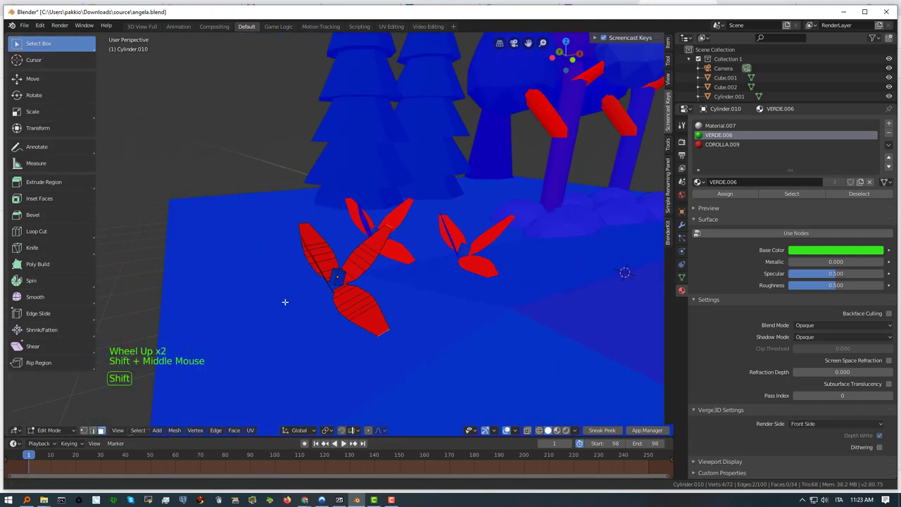
{"action": "scroll", "scroll_direction": "up", "scroll_amount": 3}
{"action": "middle_click", "coordinate": [307, 311]}
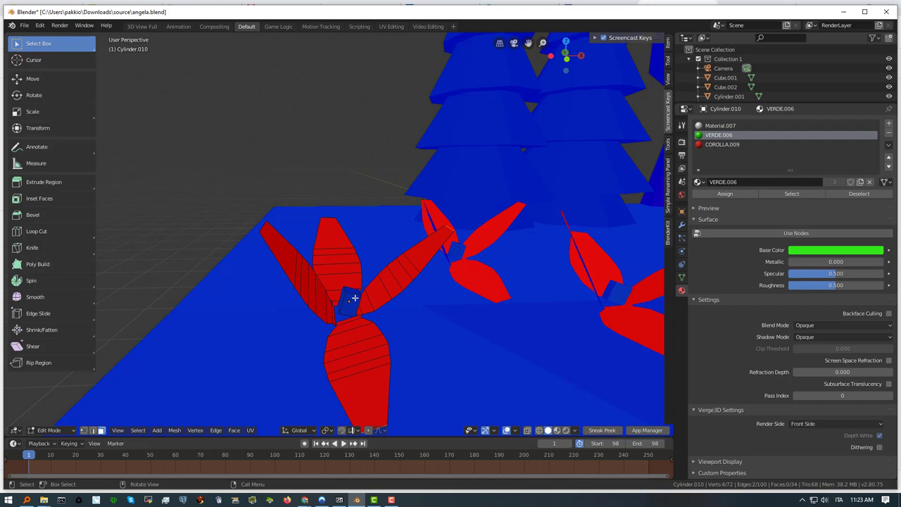
{"action": "key", "text": "l"}
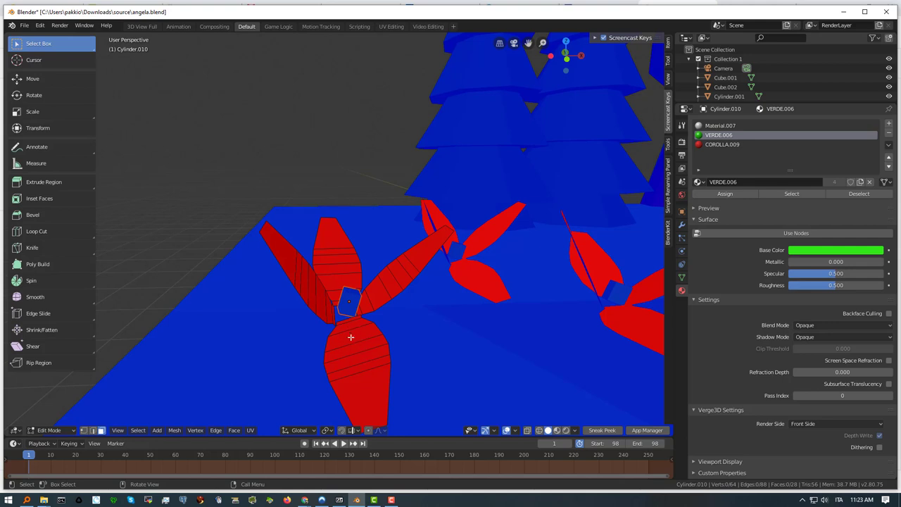
{"action": "key", "text": "Tab"}
Step: Add a Solidify modifier to the separated petal object Cylinder.010 for thickness
{"action": "left_click", "coordinate": [361, 348]}
{"action": "middle_click", "coordinate": [374, 339]}
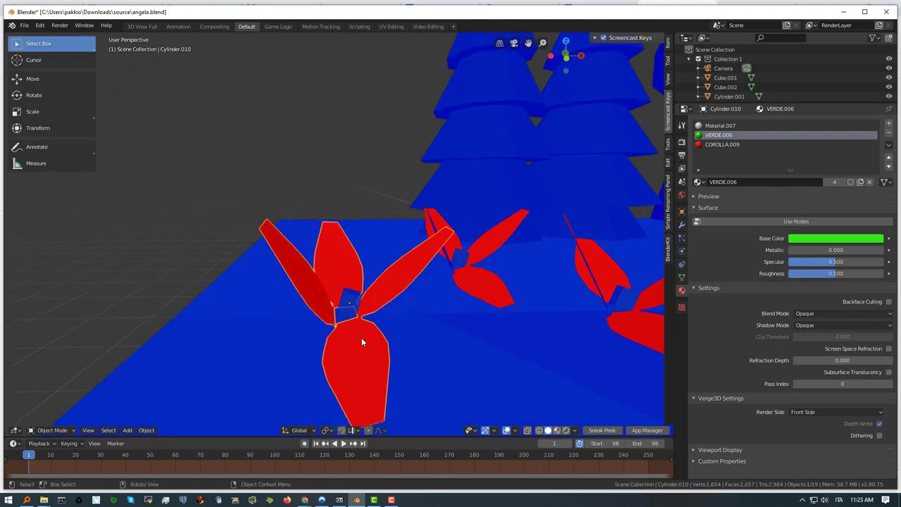
{"action": "middle_click", "coordinate": [354, 346]}
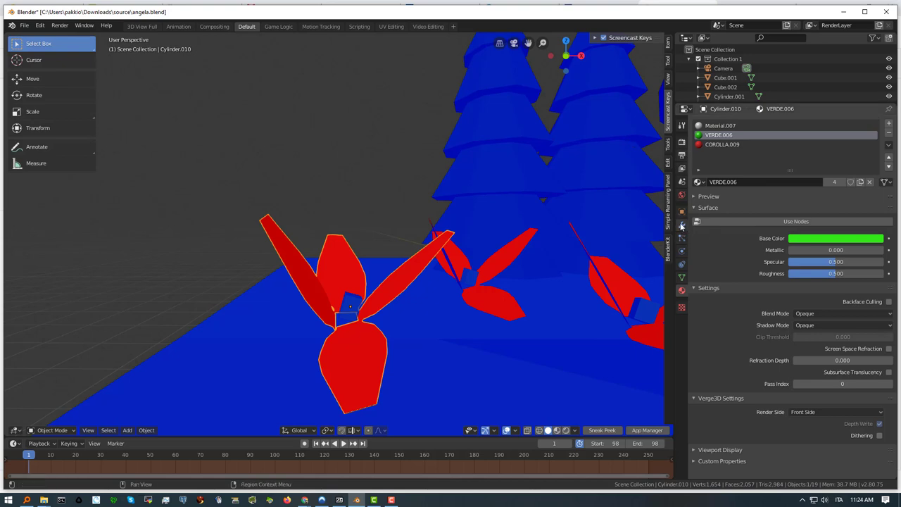
{"action": "left_click", "coordinate": [680, 226]}
{"action": "left_click", "coordinate": [727, 127]}
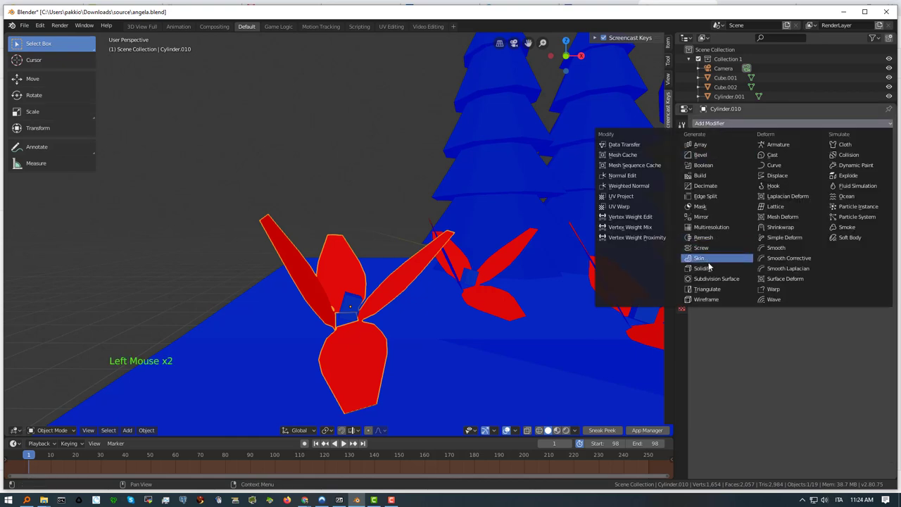
{"action": "middle_click", "coordinate": [405, 265]}
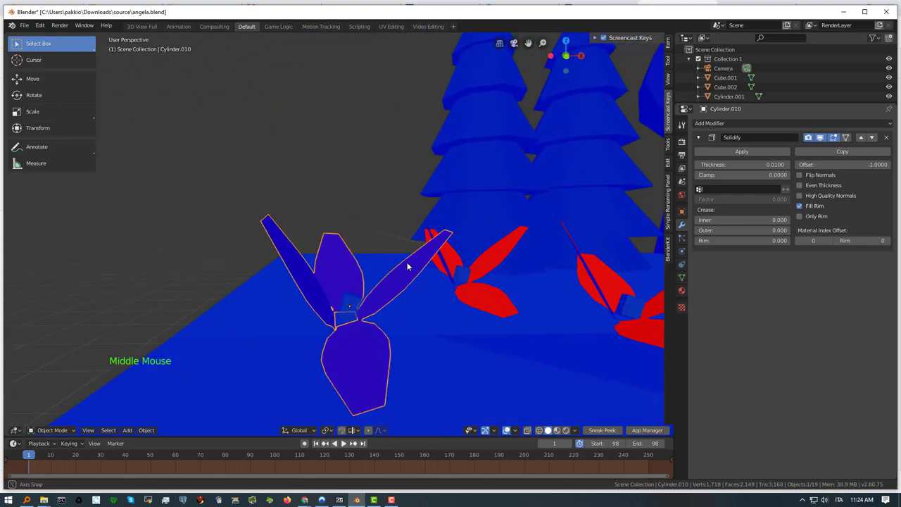
Step: Separate the second flower's connected petals into a new object, Cylinder.011, and select it
{"action": "left_click", "coordinate": [475, 297]}
{"action": "key", "text": "Tab"}
{"action": "key", "text": "l"}
{"action": "key", "text": "p"}
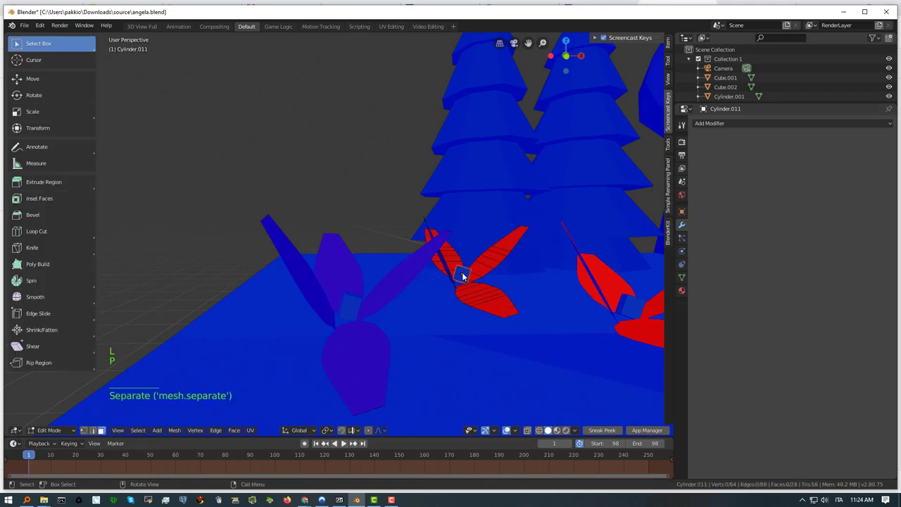
{"action": "key", "text": "Tab"}
{"action": "left_click", "coordinate": [481, 303]}
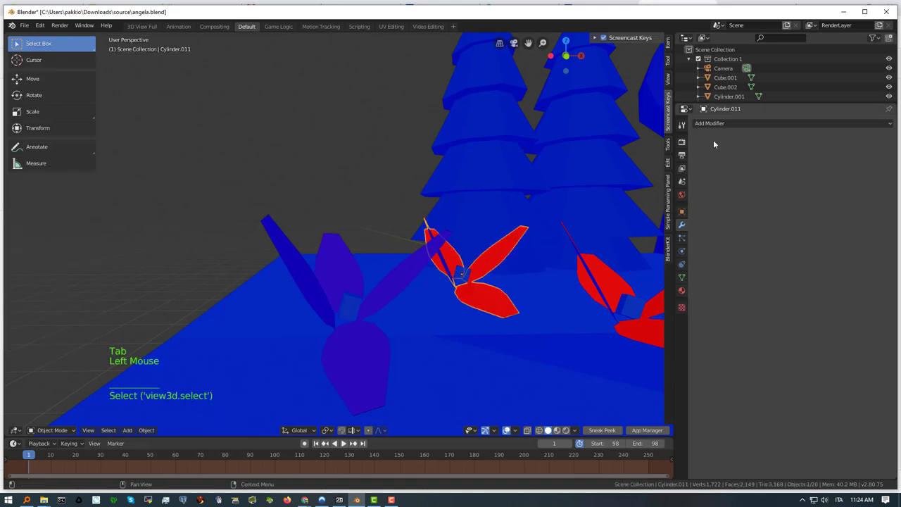
Step: Add a Solidify modifier to the petal object Cylinder.011
{"action": "left_click", "coordinate": [720, 126]}
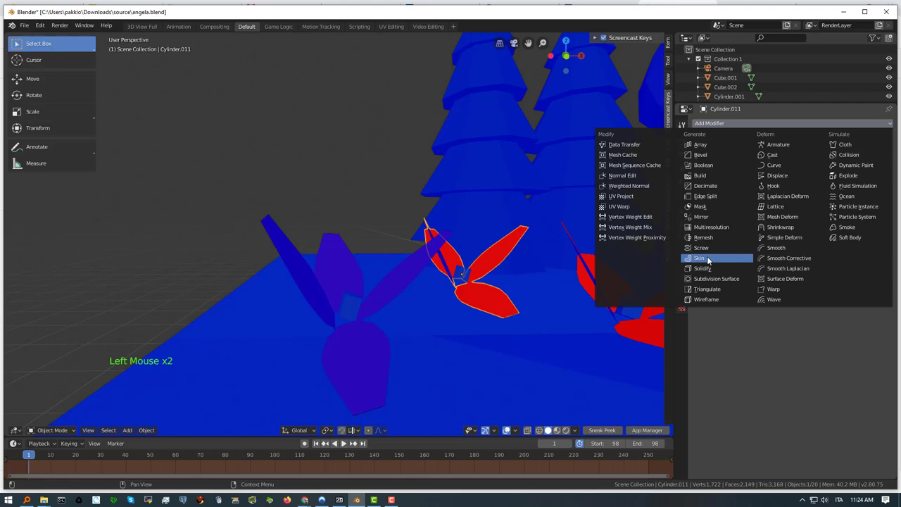
{"action": "middle_click", "coordinate": [577, 295]}
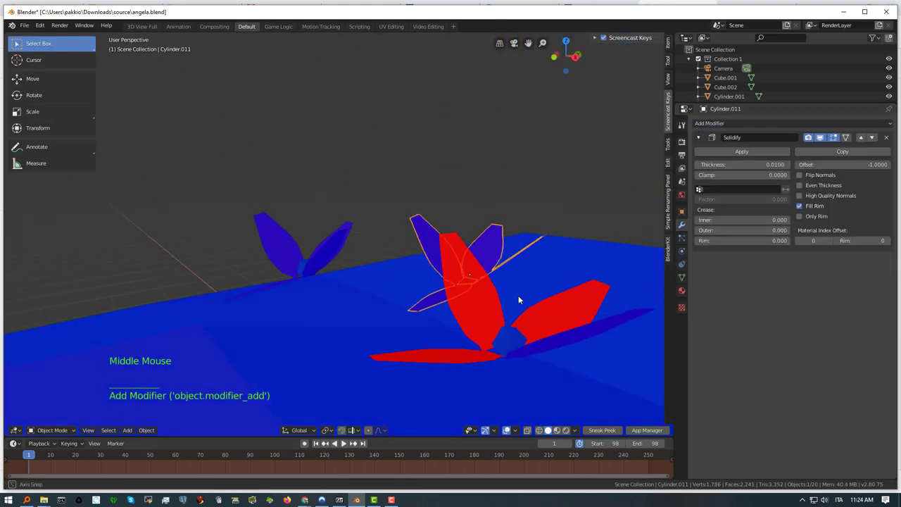
{"action": "key", "text": "Tab"}
Step: Select the large red flower and move the view in close to it
{"action": "left_click", "coordinate": [474, 313]}
{"action": "middle_click", "coordinate": [501, 335]}
{"action": "left_click", "coordinate": [496, 343]}
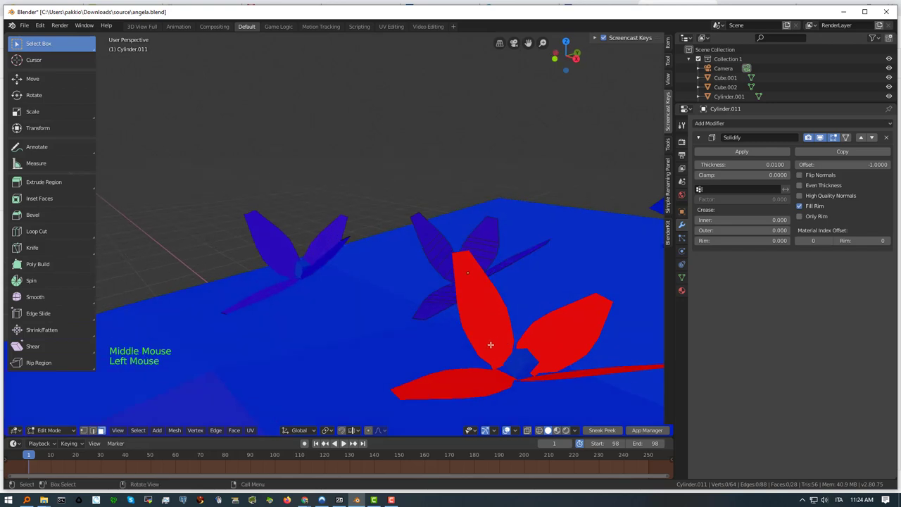
Step: Separate the large red flower's connected petals into a new object and select it
{"action": "key", "text": "Tab"}
{"action": "left_click", "coordinate": [499, 345]}
{"action": "middle_click", "coordinate": [517, 358]}
{"action": "key", "text": "Tab"}
{"action": "left_click", "coordinate": [518, 351]}
{"action": "key", "text": "l"}
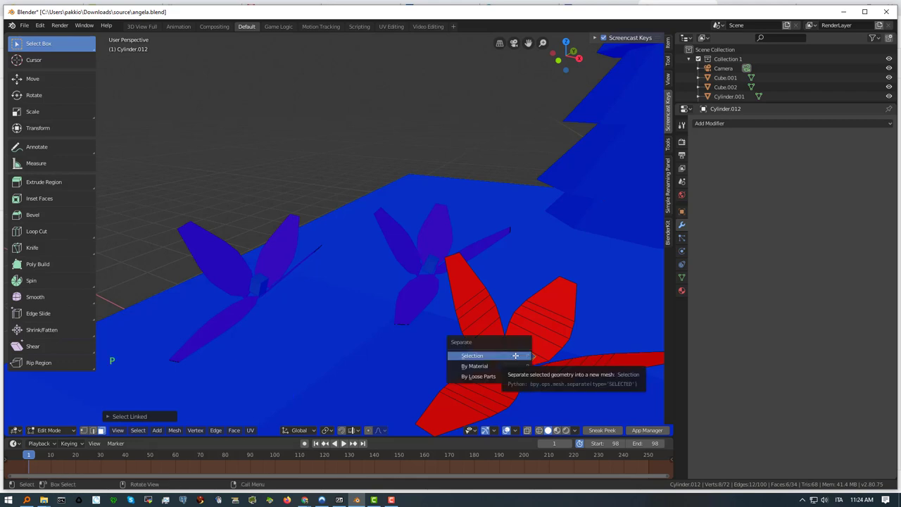
{"action": "key", "text": "Tab"}
{"action": "left_click", "coordinate": [481, 327]}
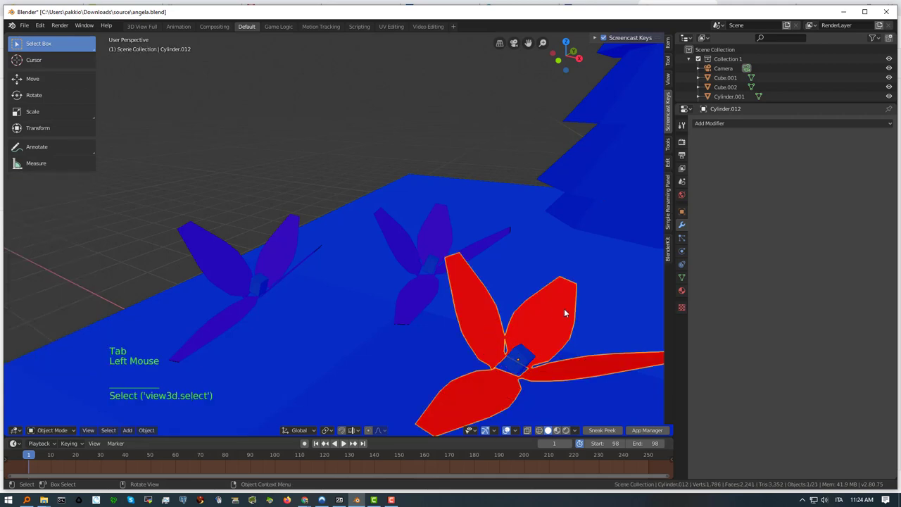
Step: Add a Solidify modifier to Cylinder.012 so the large flower's petals gain thickness
{"action": "left_click", "coordinate": [718, 124]}
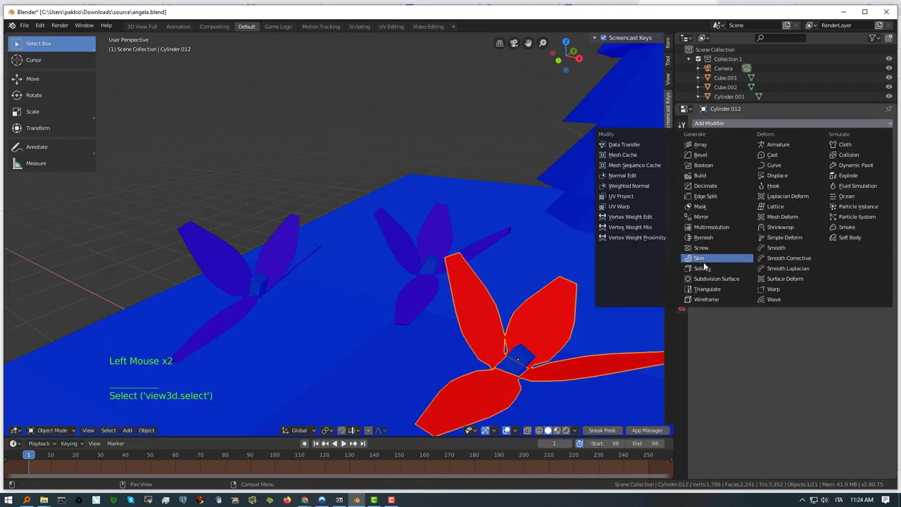
{"action": "middle_click", "coordinate": [568, 300]}
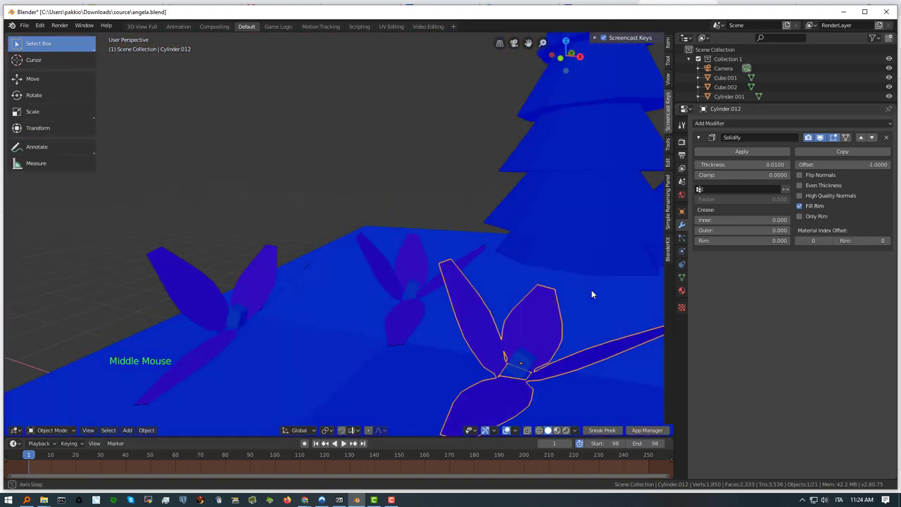
{"action": "scroll", "scroll_direction": "down", "scroll_amount": 3}
{"action": "middle_click", "coordinate": [540, 227]}
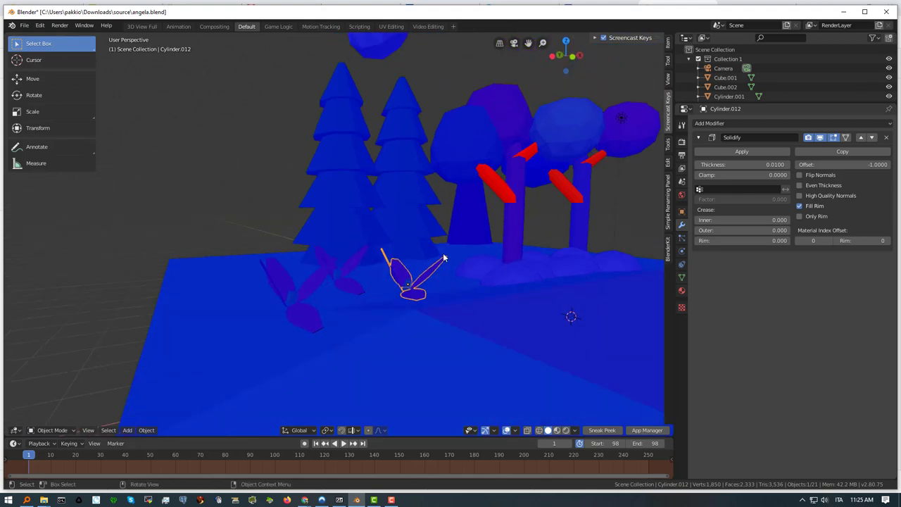
{"action": "middle_click", "coordinate": [441, 279]}
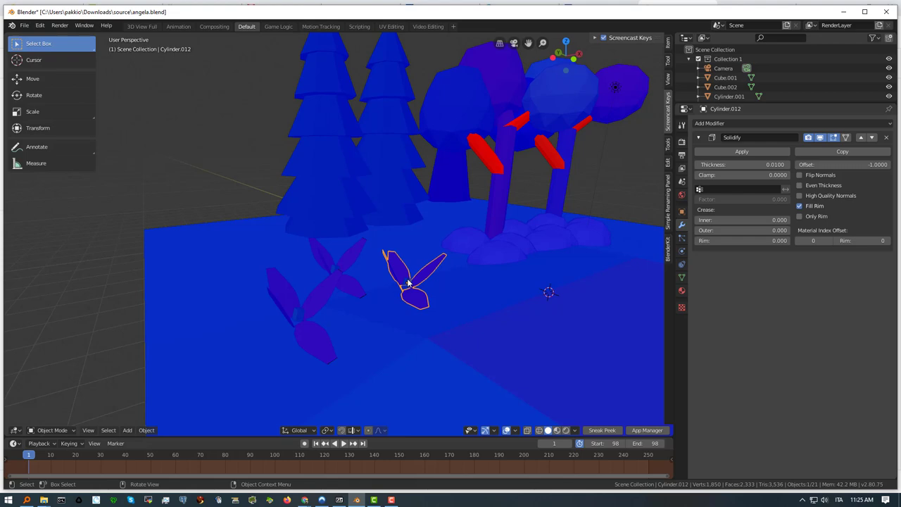
{"action": "middle_click", "coordinate": [407, 283]}
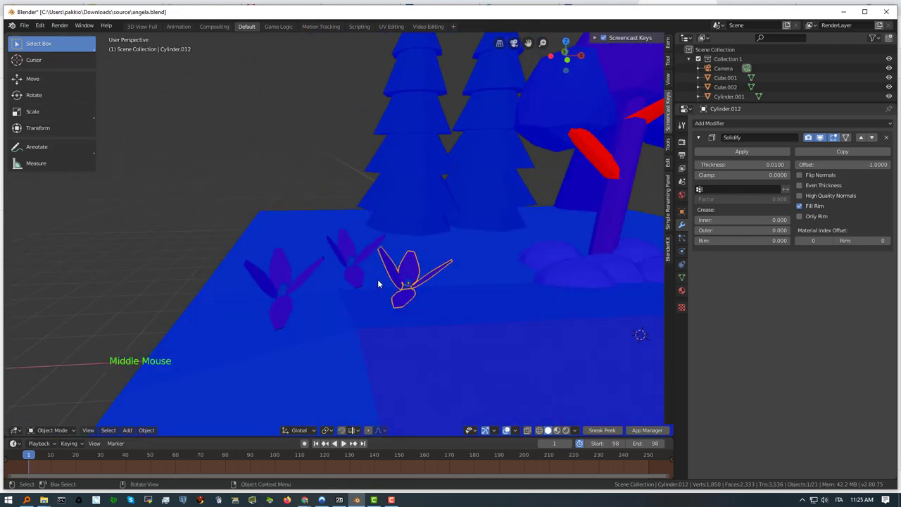